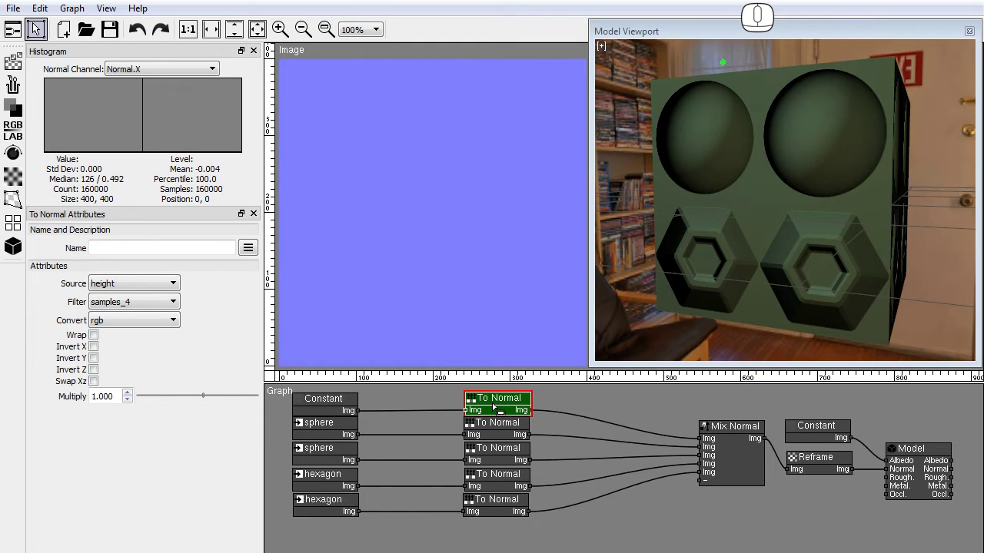
Step: Preview the two sphere and two hexagon normal-map branches one after another
{"action": "double_click", "coordinate": [492, 434]}
{"action": "double_click", "coordinate": [489, 462]}
{"action": "double_click", "coordinate": [485, 481]}
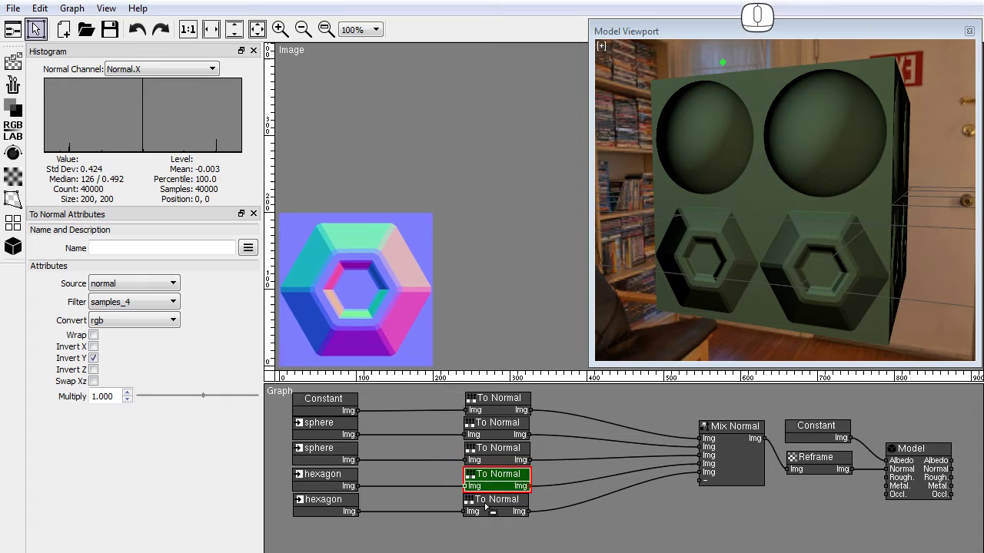
{"action": "double_click", "coordinate": [488, 513]}
Step: Preview the Mix Normal result, the Reframe output and finally the Model node
{"action": "double_click", "coordinate": [733, 460]}
{"action": "double_click", "coordinate": [831, 475]}
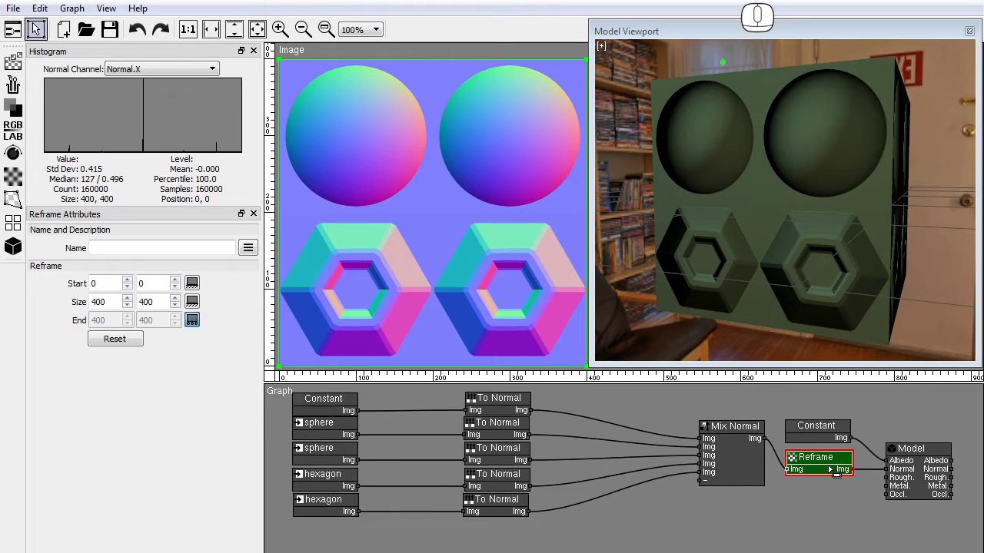
{"action": "double_click", "coordinate": [920, 481]}
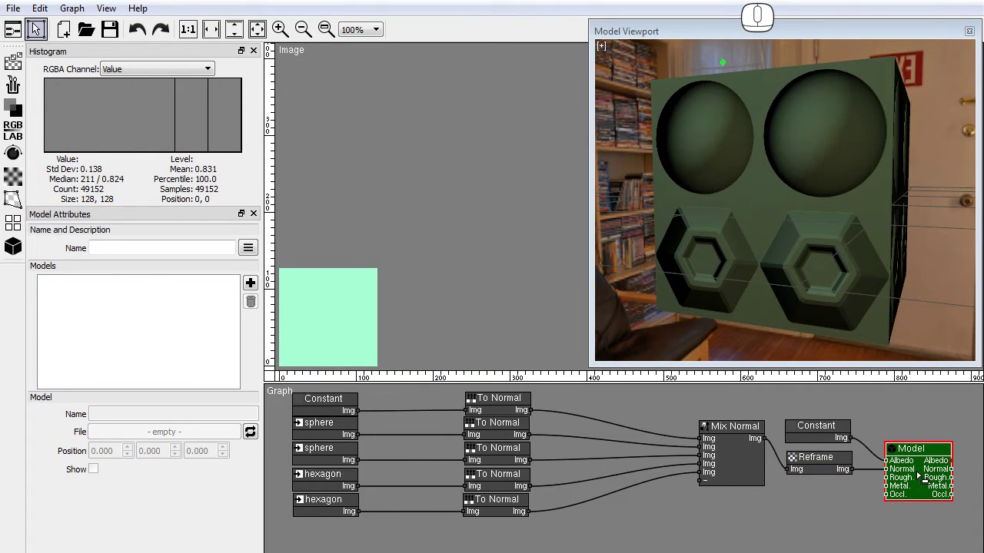
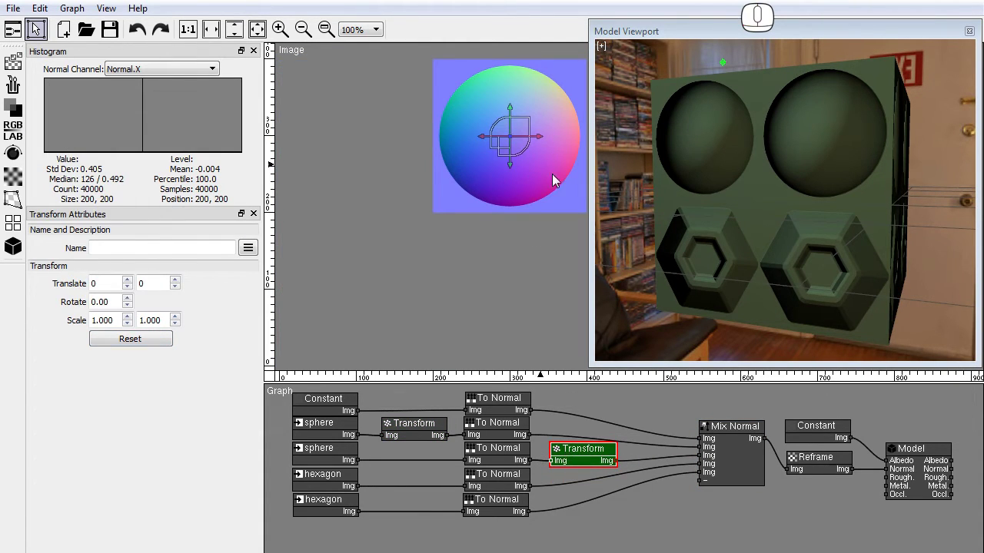
Step: View the combined map and rotate the second sphere's Transform to about -177.21 degrees
{"action": "left_click", "coordinate": [753, 469]}
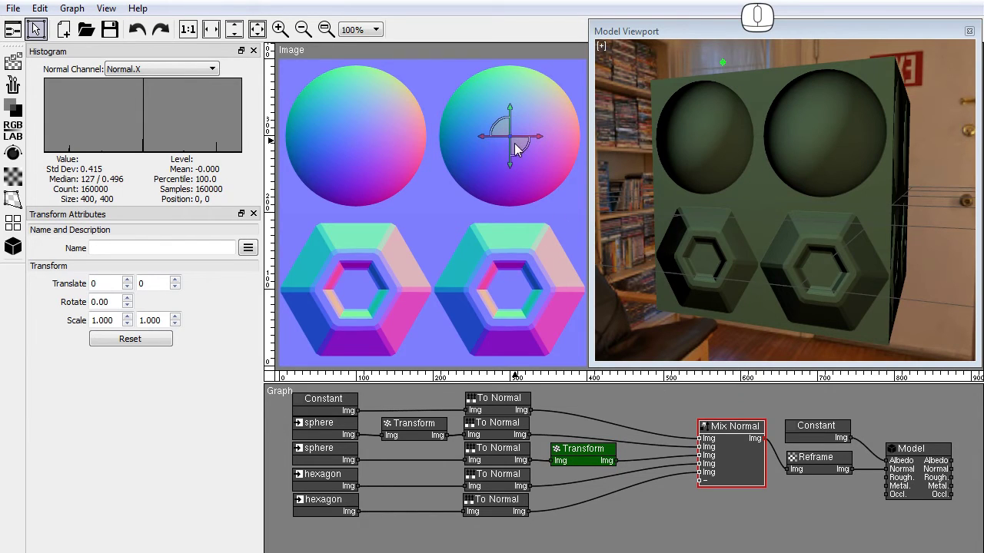
{"action": "left_click_drag", "start_coordinate": [522, 154], "coordinate": [496, 108]}
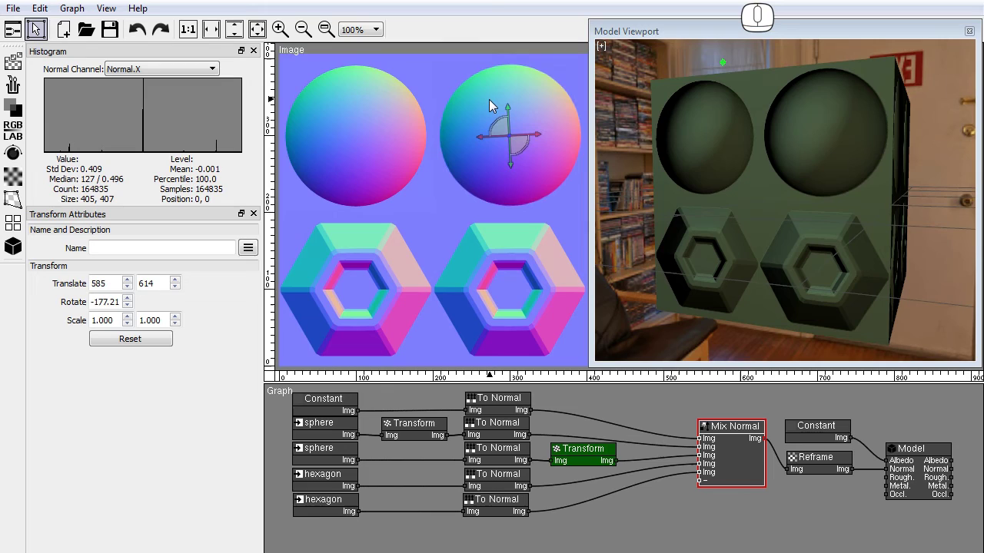
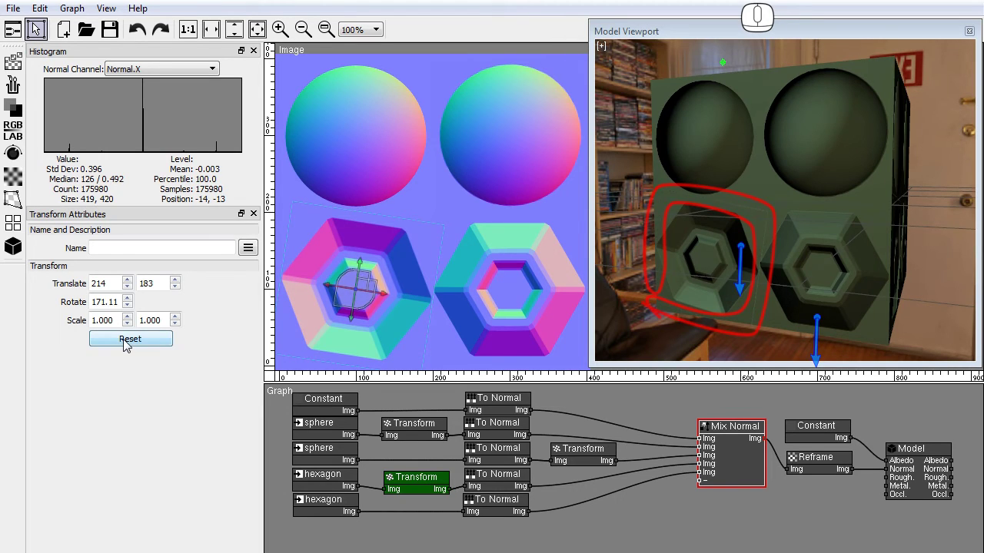
Step: Wire a new Transform node into the second hexagon's chain before Mix Normal
{"action": "left_click", "coordinate": [131, 348]}
{"action": "left_click_drag", "start_coordinate": [21, 115], "coordinate": [557, 511]}
{"action": "left_click", "coordinate": [581, 522]}
Step: Rotate the second hexagon's Transform with the gizmo to about 143.13 degrees
{"action": "left_click", "coordinate": [763, 474]}
{"action": "left_click_drag", "start_coordinate": [527, 305], "coordinate": [498, 240]}
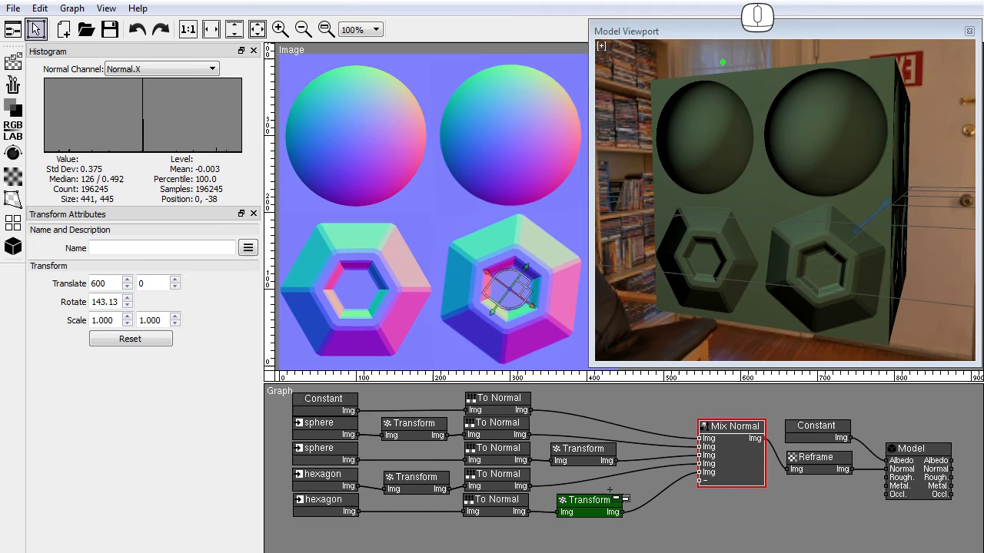